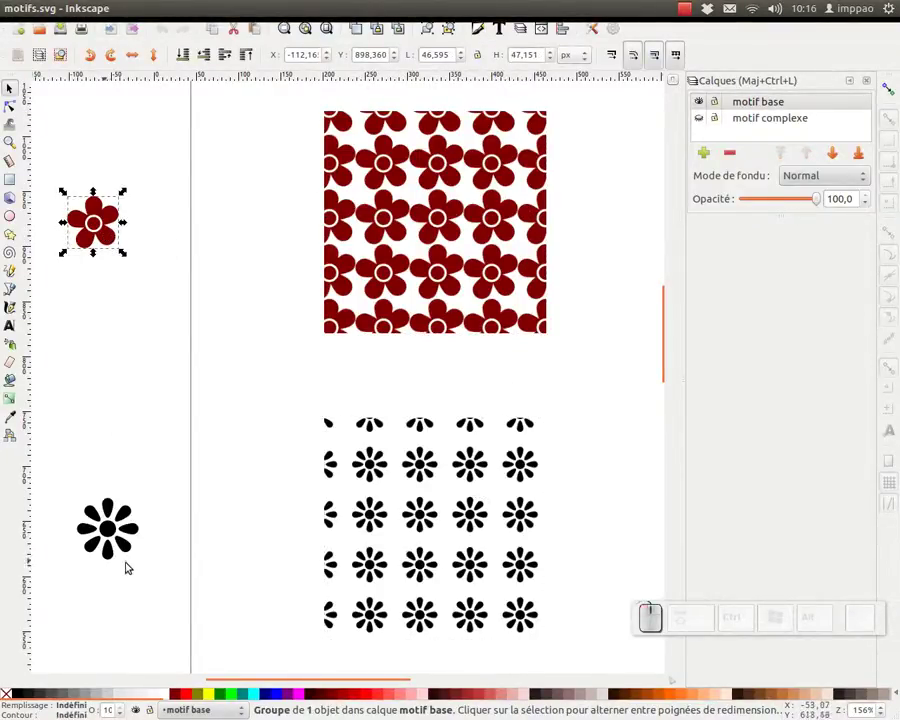
Bring the orange apple pattern example with its clip notes into view in motifs.svg.
drag(129, 559, 667, 151)
click(703, 99)
click(704, 114)
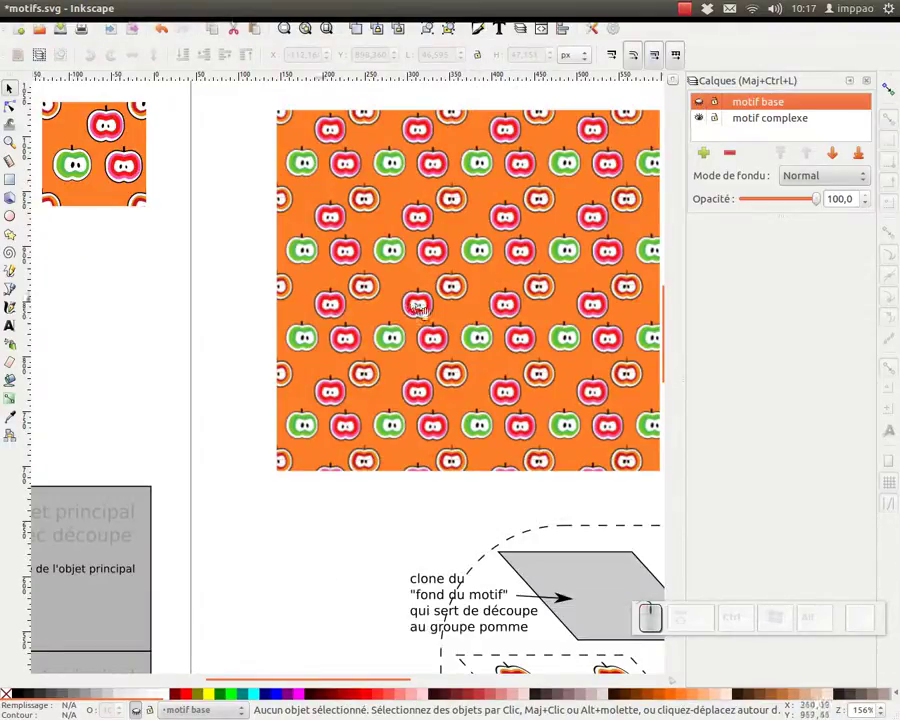
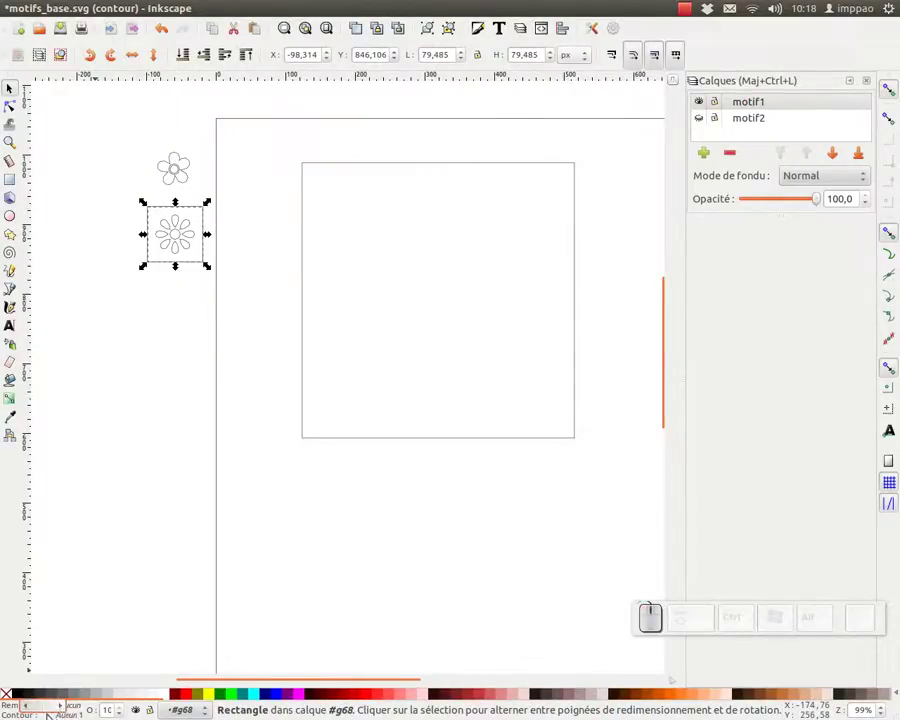
Clear the current selection on the outlined flower page.
click(117, 506)
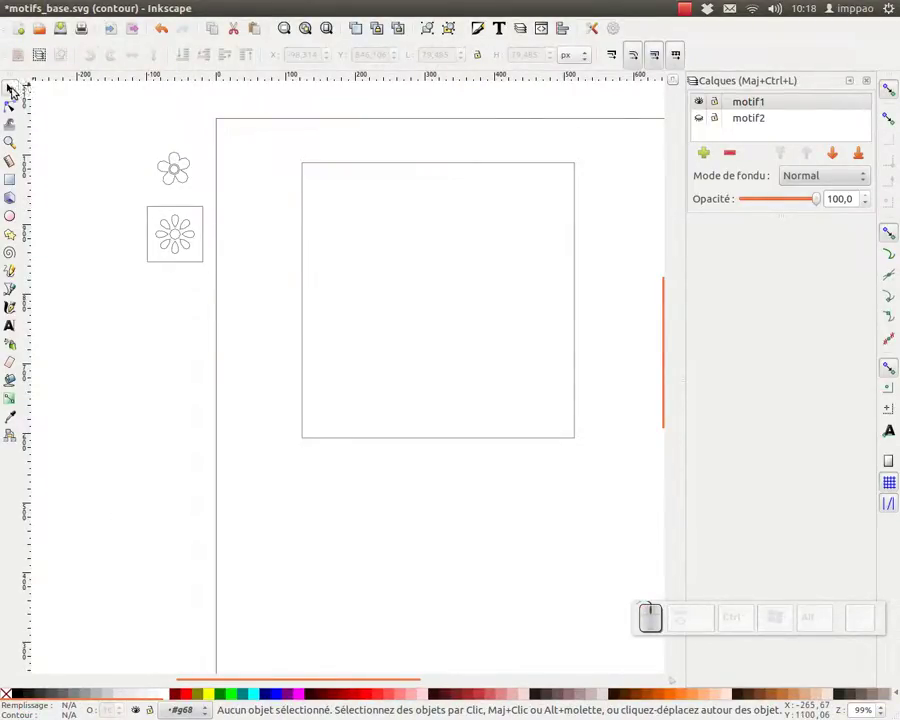
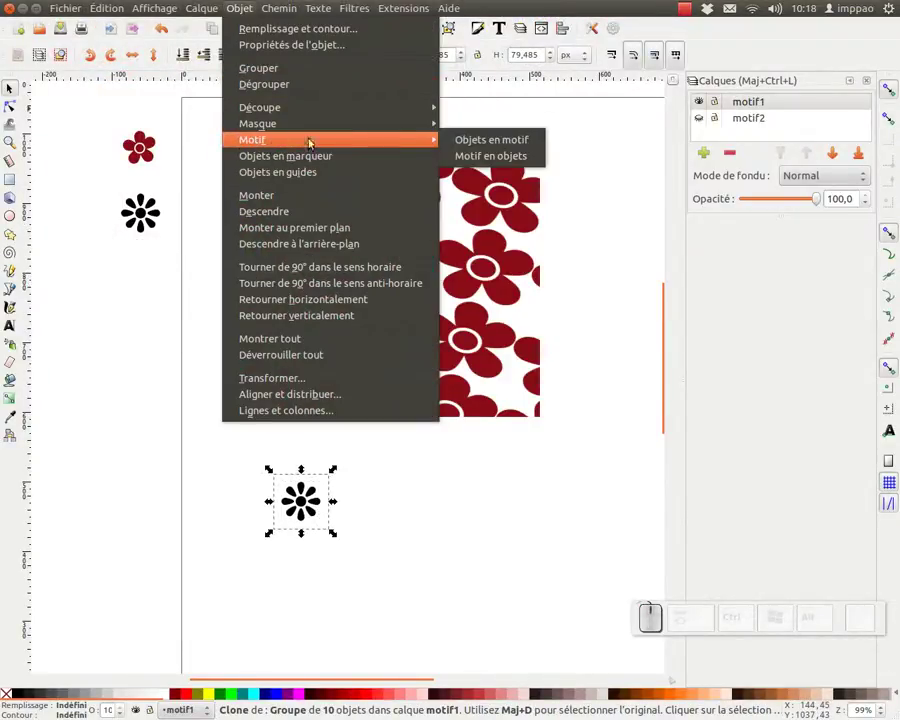
Turn the black flower clone into a pattern with Objects to Pattern.
click(460, 150)
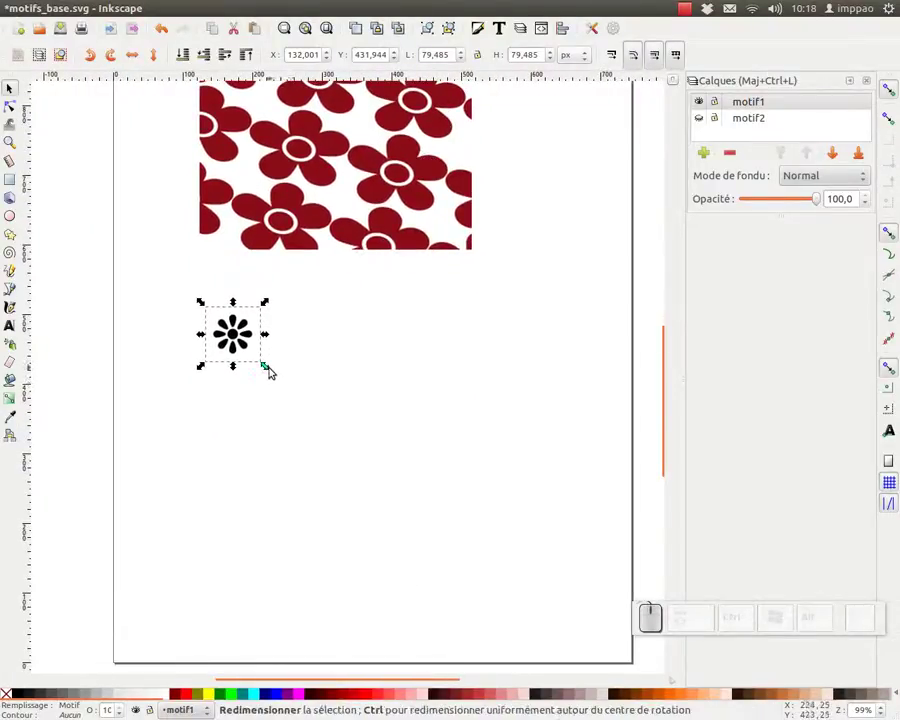
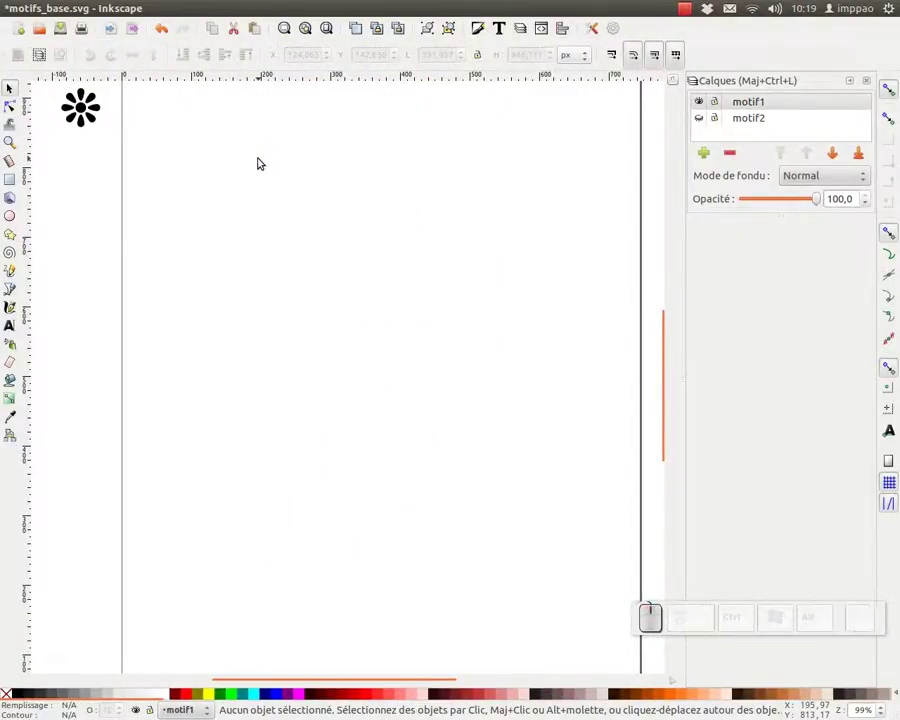
Draw a closed freehand blob with the Pencil tool and show its Fill and Stroke settings.
click(259, 159)
middle_click(246, 240)
click(246, 240)
click(150, 214)
middle_click(159, 233)
click(161, 244)
click(15, 267)
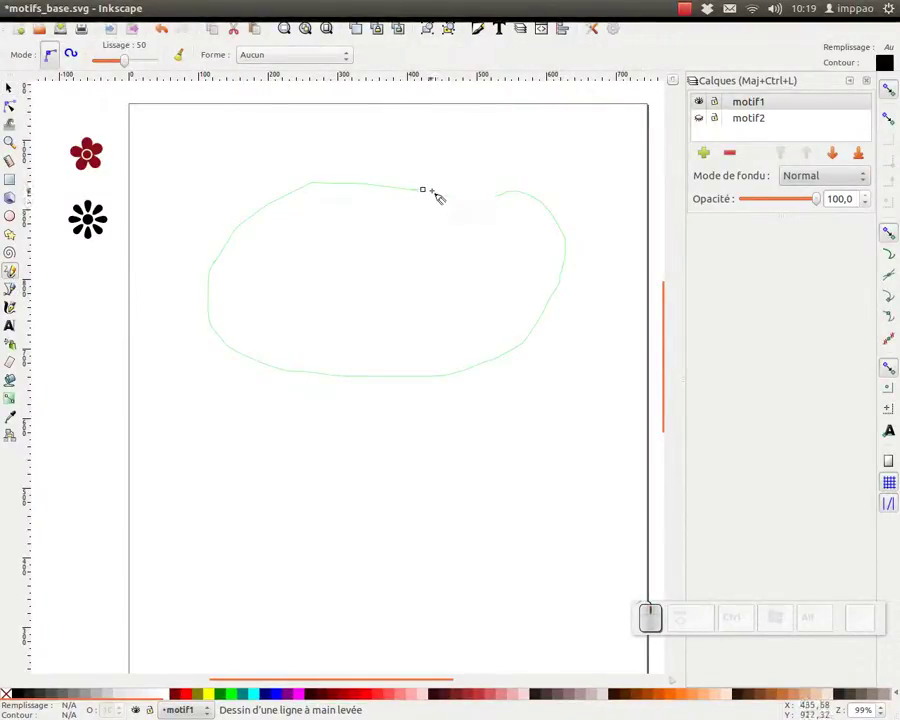
click(485, 181)
click(486, 23)
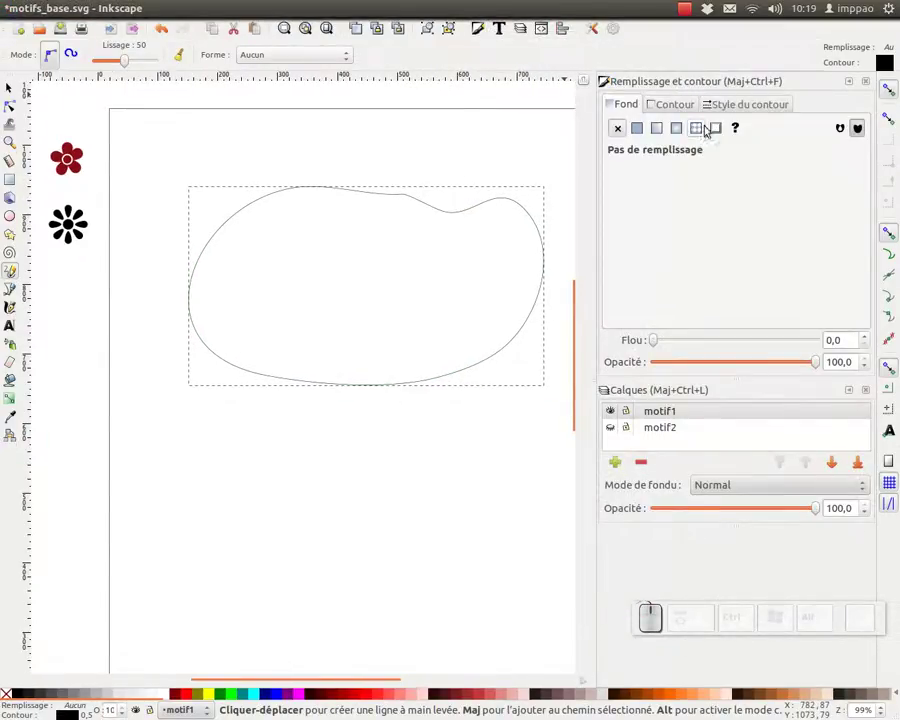
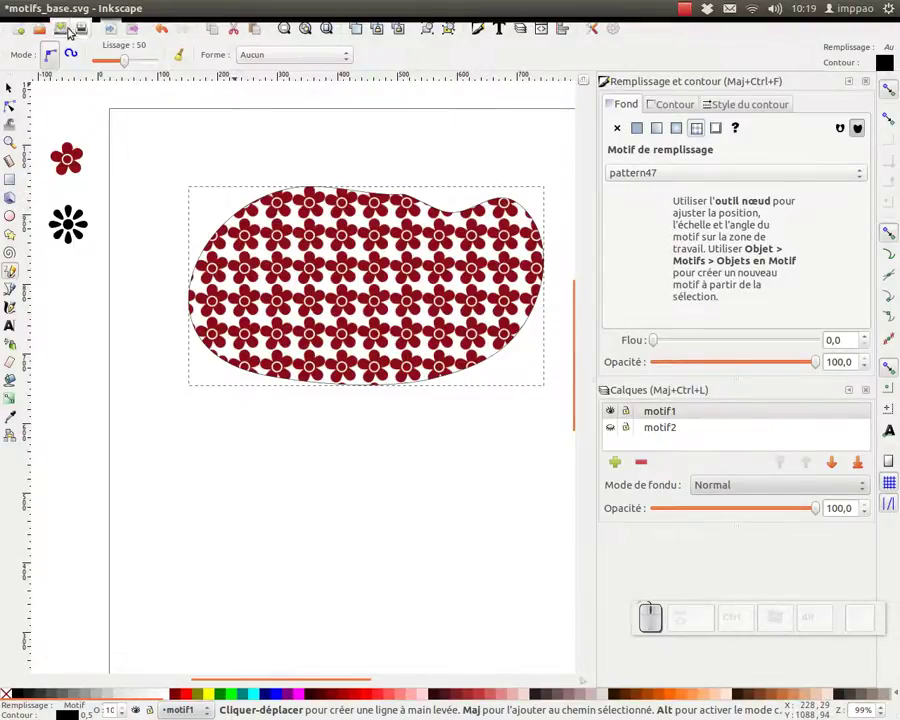
Save the document with the blob filled by the red flower pattern47.
click(66, 26)
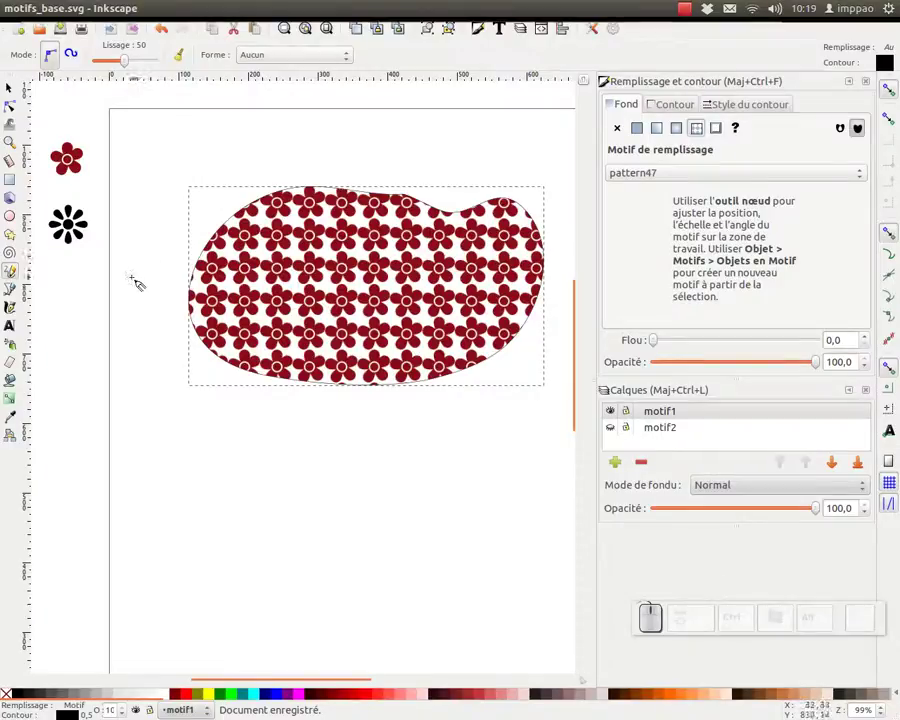
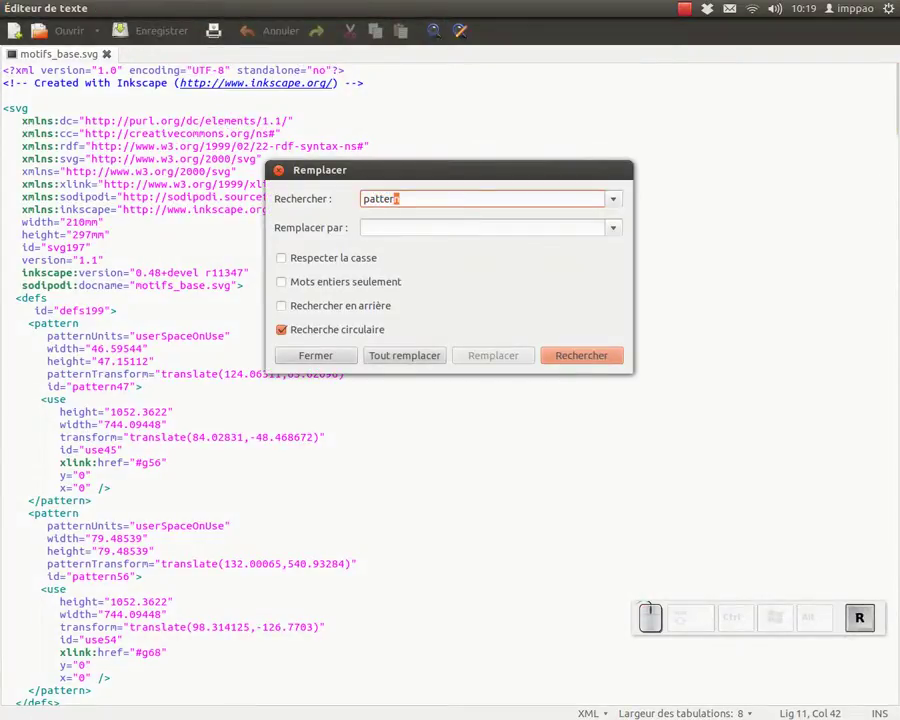
Replace every 'pattern47' with 'motif_fleur1' in gedit using Replace All.
key(n)
key(KP_4)
key(KP_7)
key(Tab)
key(Tab)
key(m)
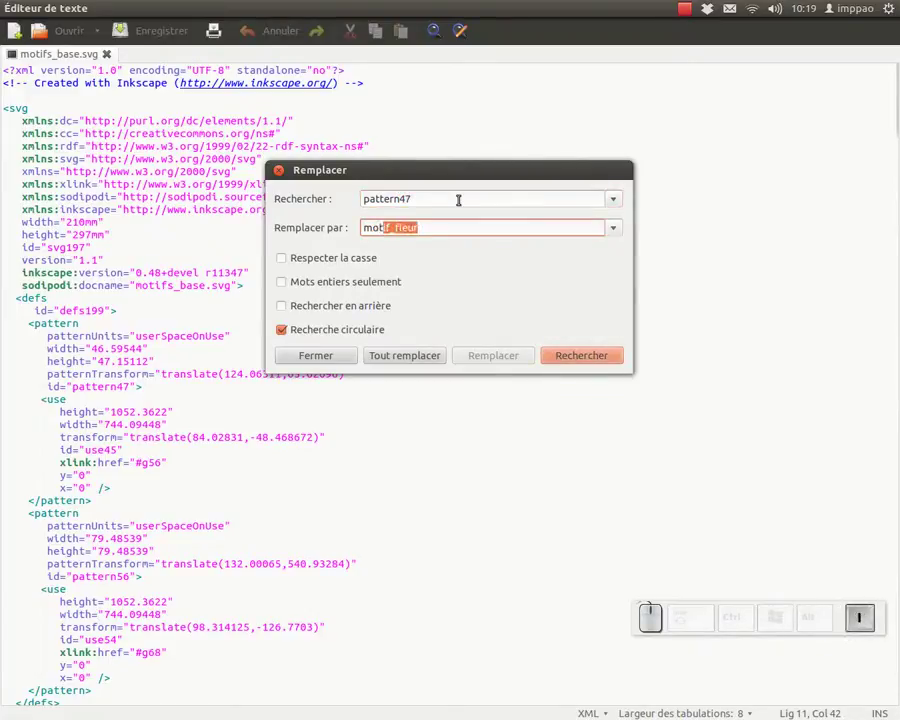
key(Right)
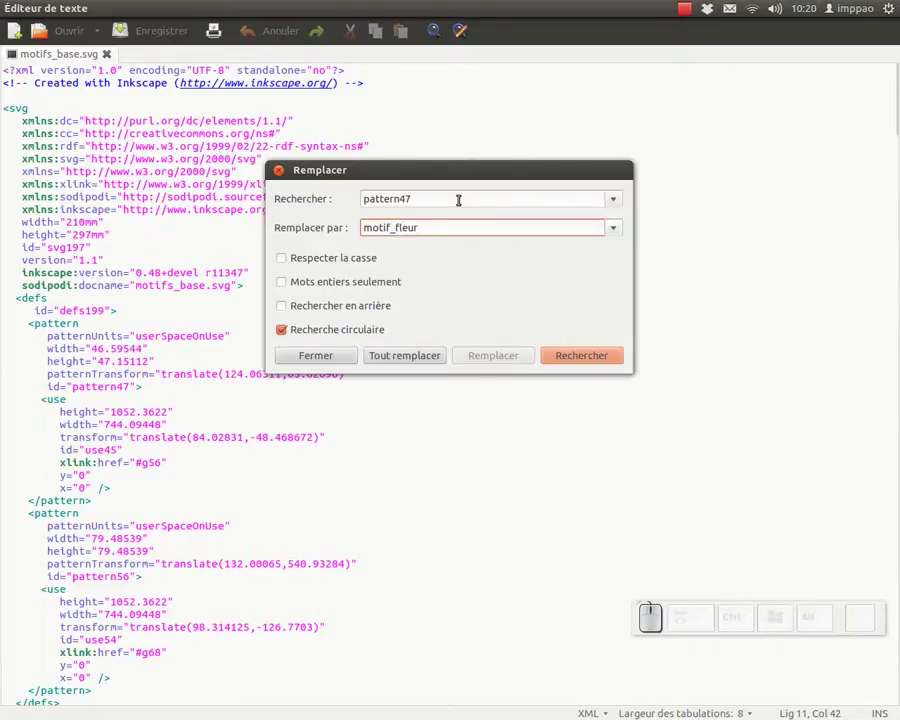
key(KP_1)
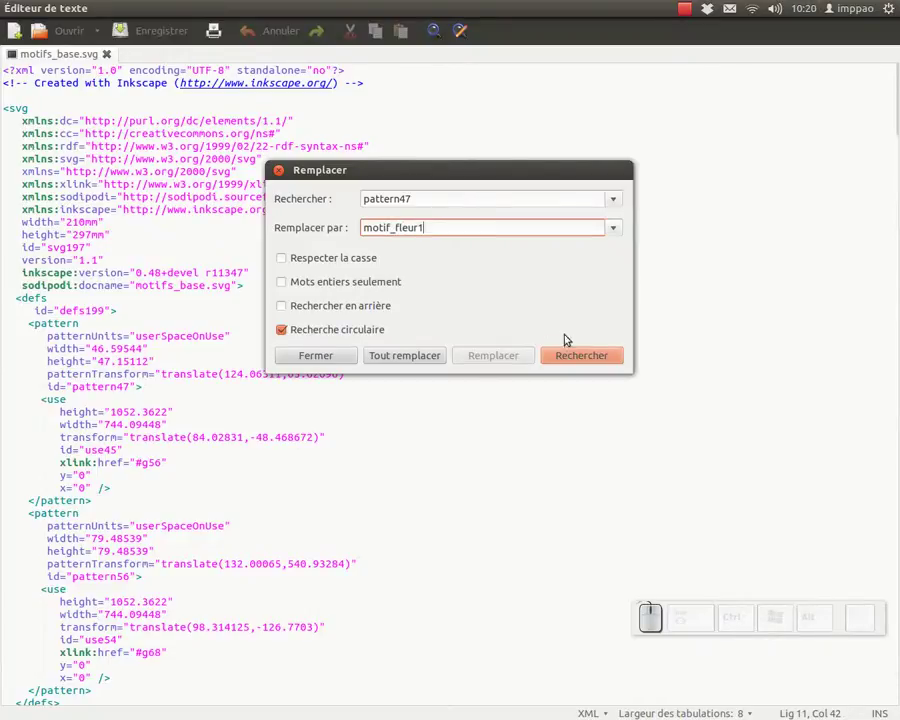
click(406, 354)
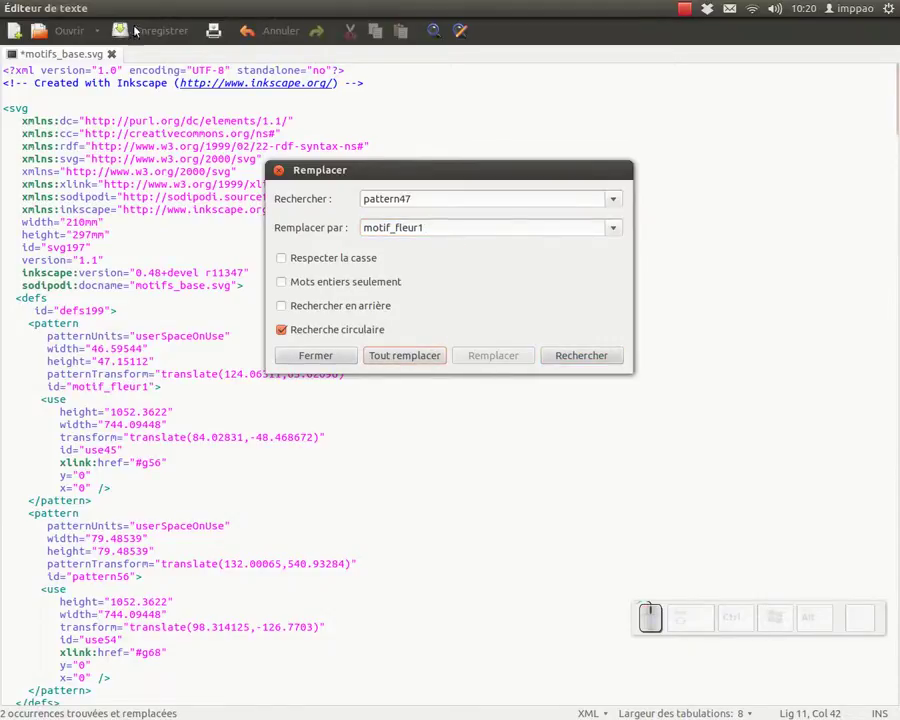
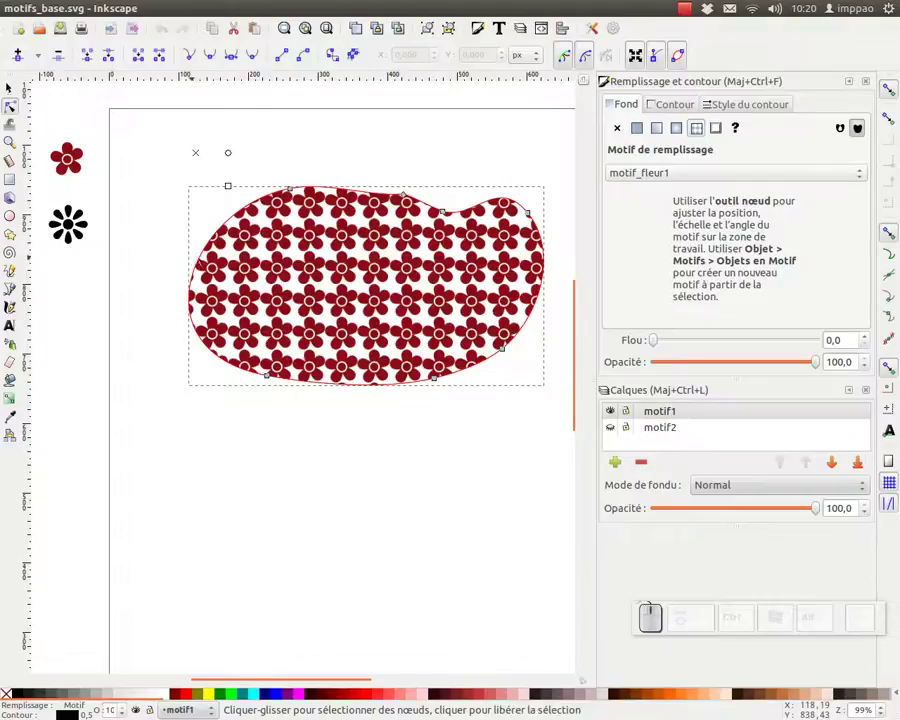
Check that the blob's fill pattern is now listed as motif_fleur1.
click(692, 172)
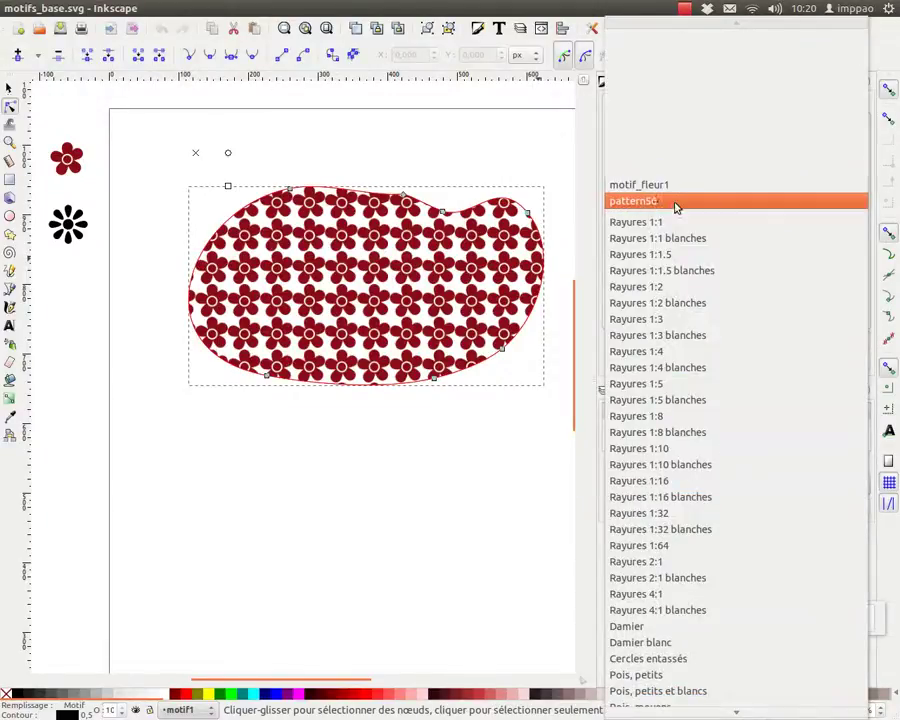